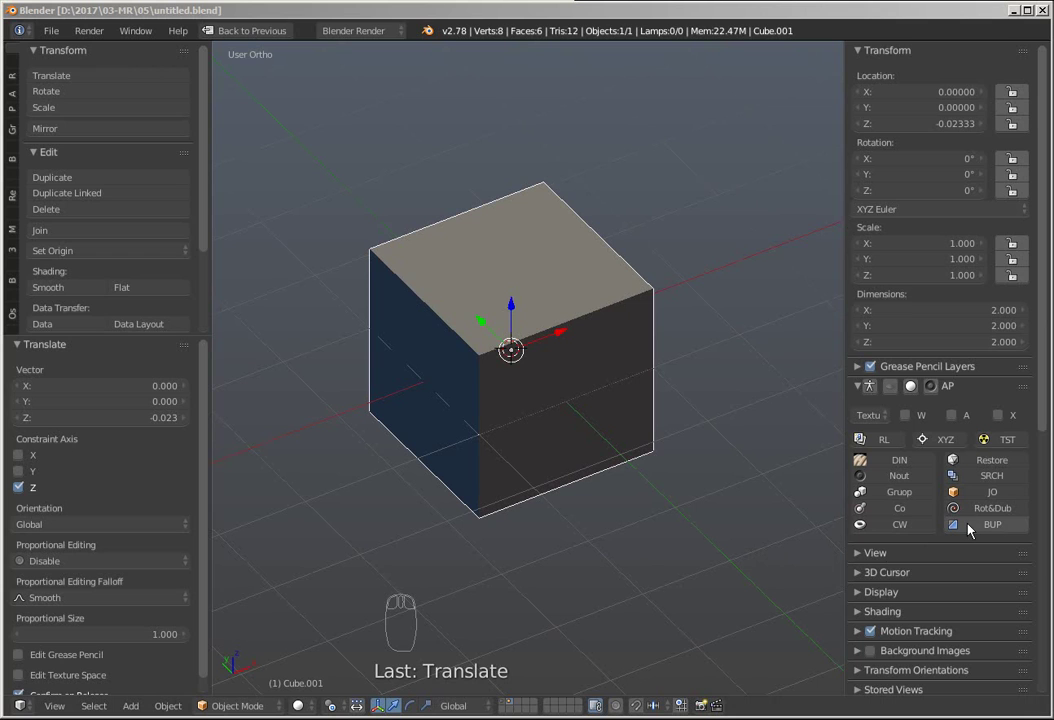
Enter Edit Mode on the default cube and select its front vertical edge
{"action": "left_click_drag", "start_coordinate": [973, 522], "coordinate": [748, 374]}
{"action": "key", "text": "Tab"}
{"action": "left_click_drag", "start_coordinate": [454, 494], "coordinate": [581, 460]}
{"action": "left_click_drag", "start_coordinate": [1015, 346], "coordinate": [611, 534]}
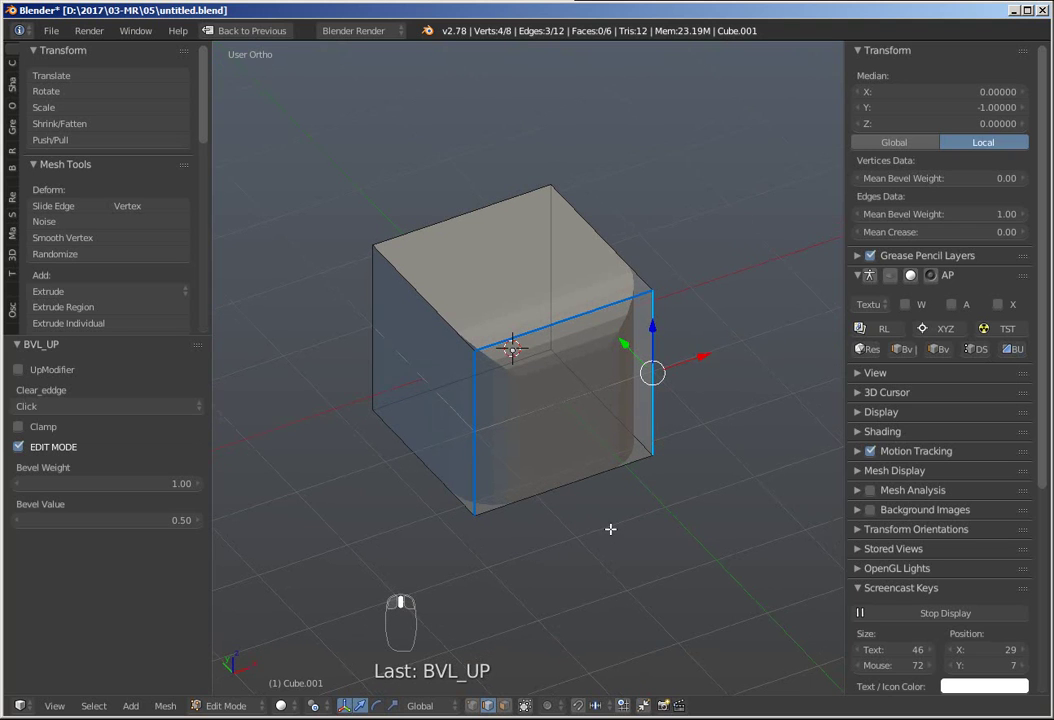
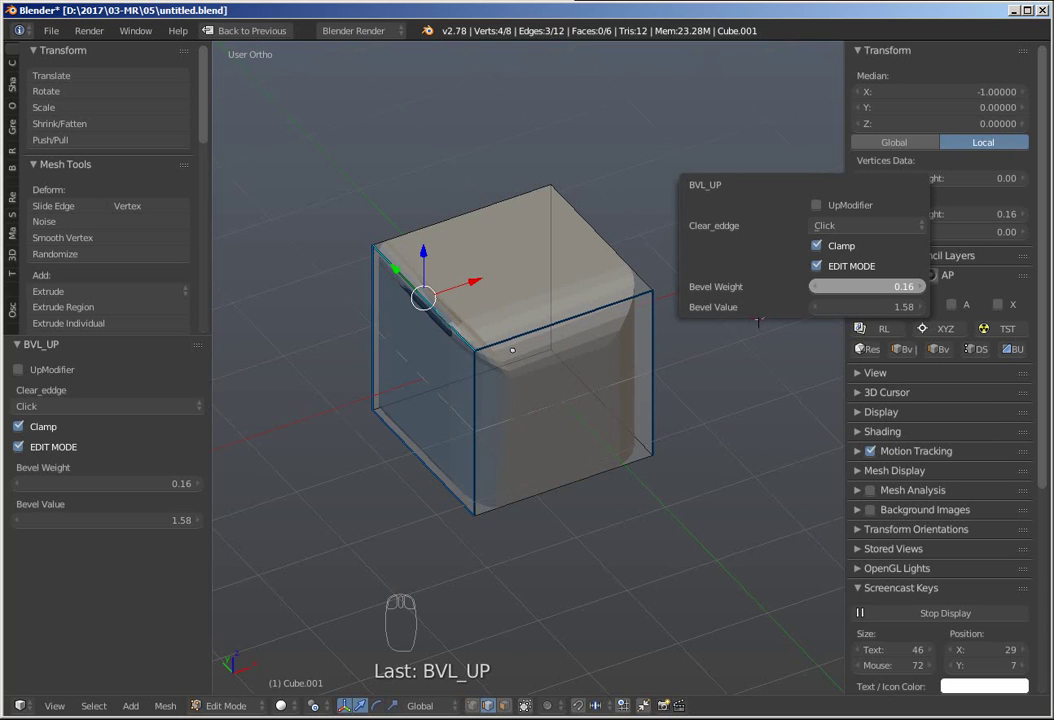
Select a top edge and run Clear Edge so its bevel weight returns to 0.00
{"action": "left_click_drag", "start_coordinate": [378, 442], "coordinate": [423, 456]}
{"action": "left_click_drag", "start_coordinate": [423, 456], "coordinate": [729, 364]}
{"action": "left_click_drag", "start_coordinate": [1024, 353], "coordinate": [826, 183]}
{"action": "key", "text": "F6"}
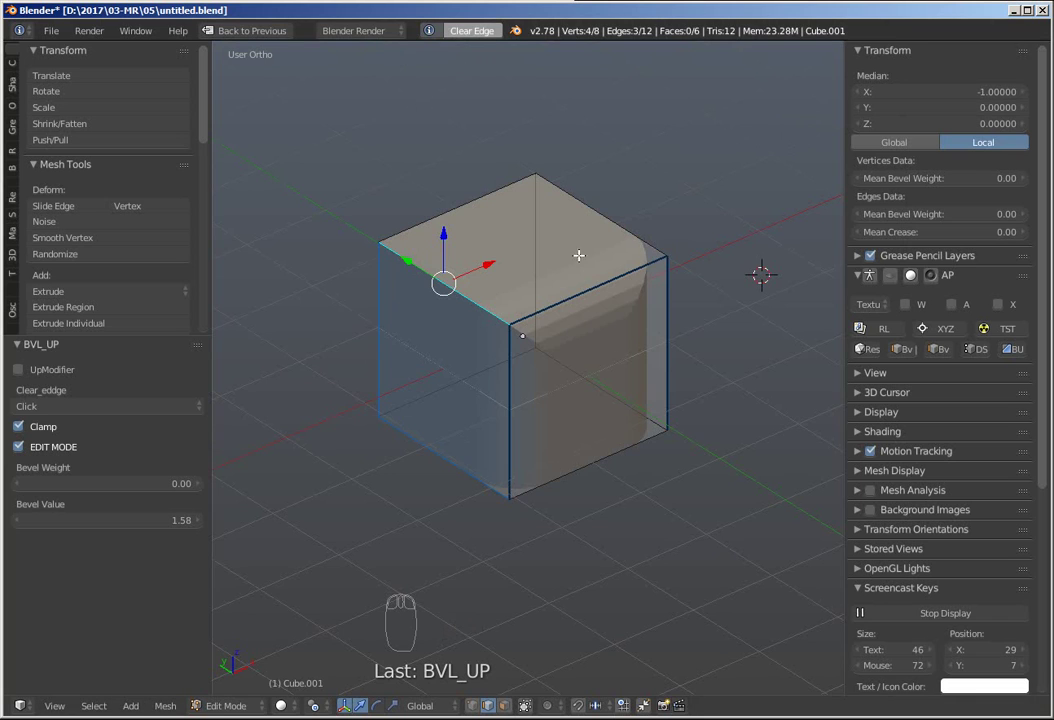
Return to Object Mode and run Clear All Edge so every bevel is removed
{"action": "left_click_drag", "start_coordinate": [609, 403], "coordinate": [454, 440]}
{"action": "key", "text": "Tab"}
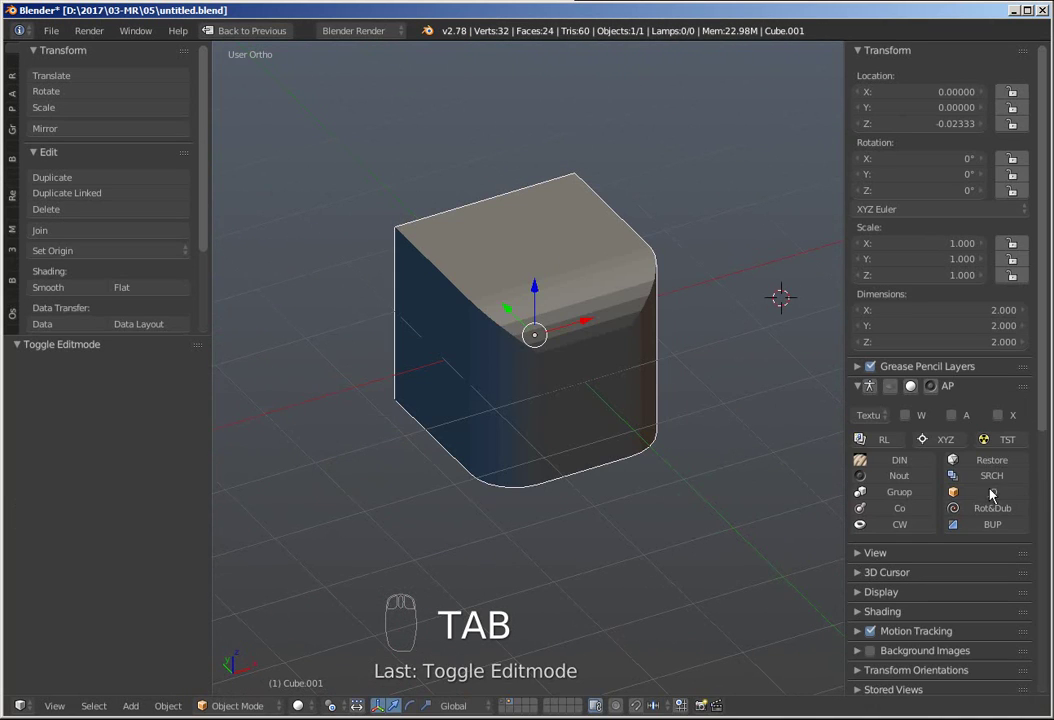
{"action": "left_click_drag", "start_coordinate": [1012, 530], "coordinate": [840, 76]}
{"action": "key", "text": "F6"}
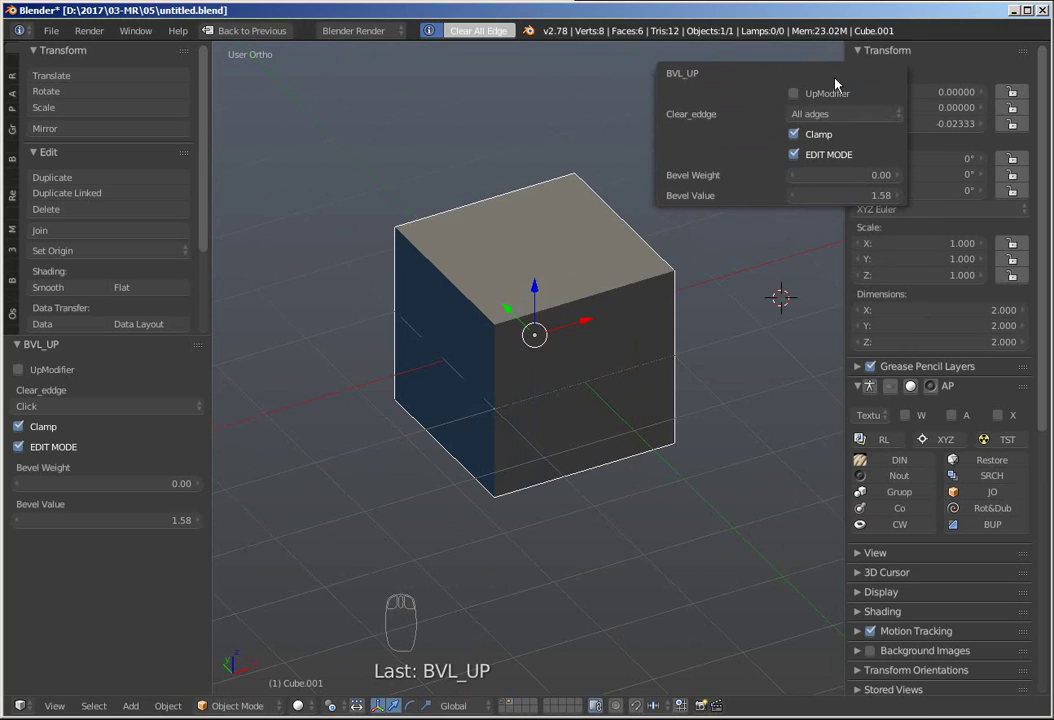
Go back into Edit Mode on the now-sharp cube
{"action": "left_click_drag", "start_coordinate": [692, 550], "coordinate": [629, 359]}
{"action": "key", "text": "Tab"}
Select all geometry and run BU with Bevel Weight 1.00, rounding the cube into a sphere
{"action": "key", "text": "a"}
{"action": "left_click_drag", "start_coordinate": [1020, 356], "coordinate": [807, 456]}
{"action": "key", "text": "F6"}
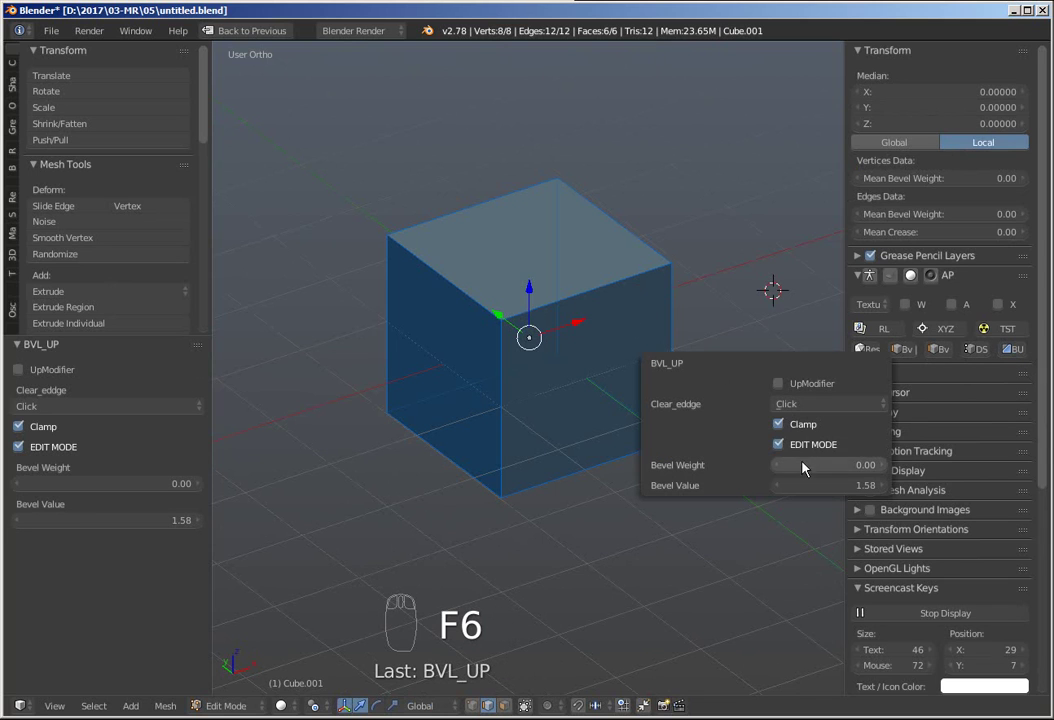
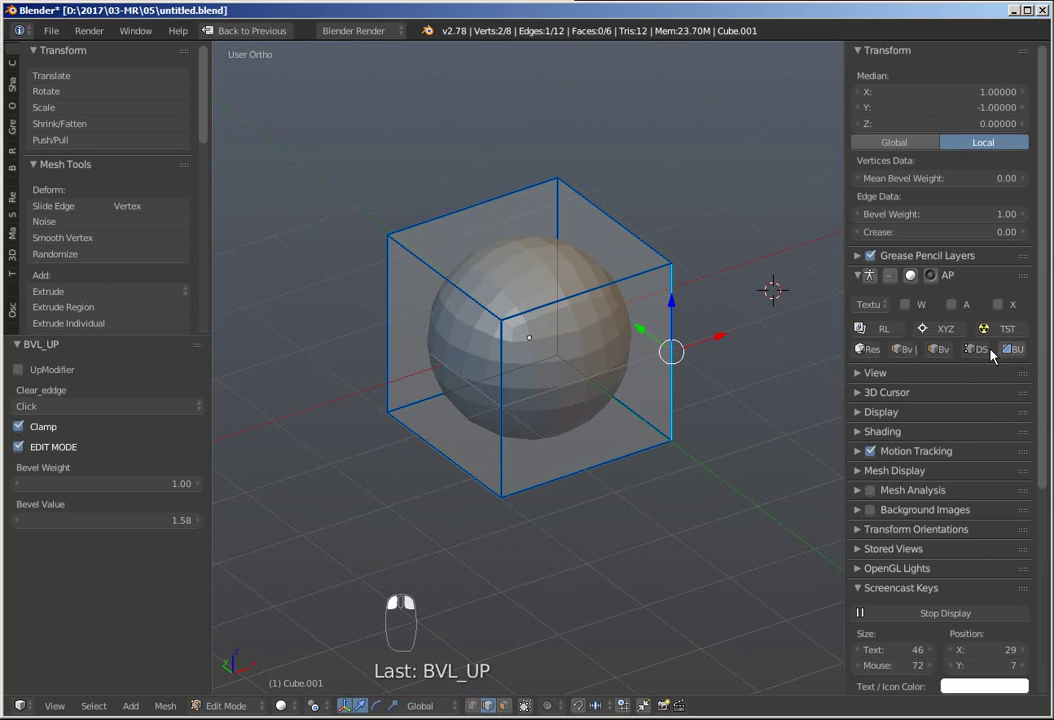
{"action": "key", "text": "F6"}
{"action": "left_click_drag", "start_coordinate": [708, 282], "coordinate": [779, 291]}
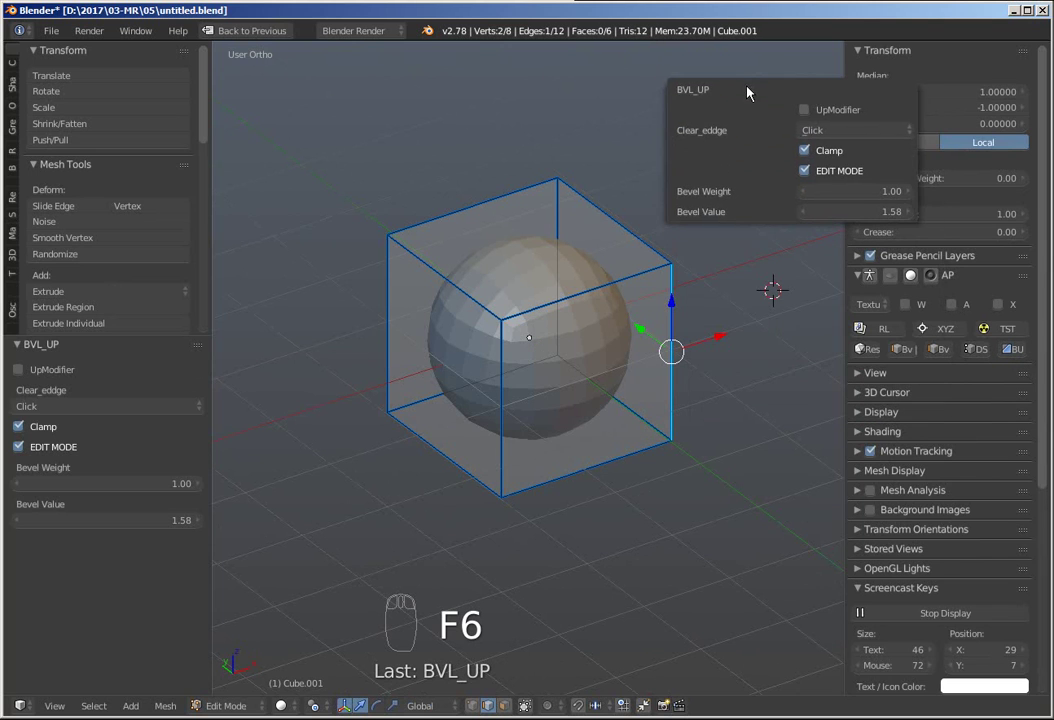